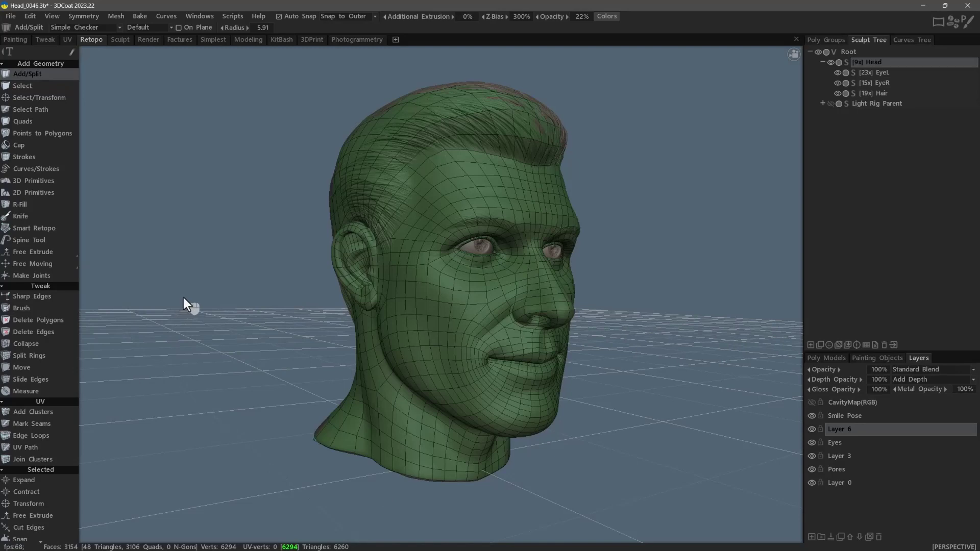
Hide the interface panels so the 3,150-face retopo head fills the viewport
key("Tab")
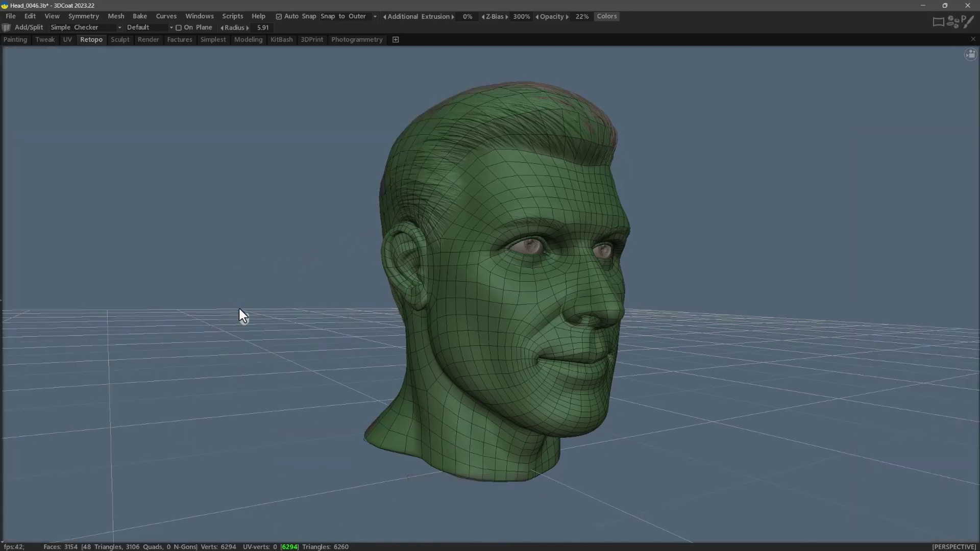
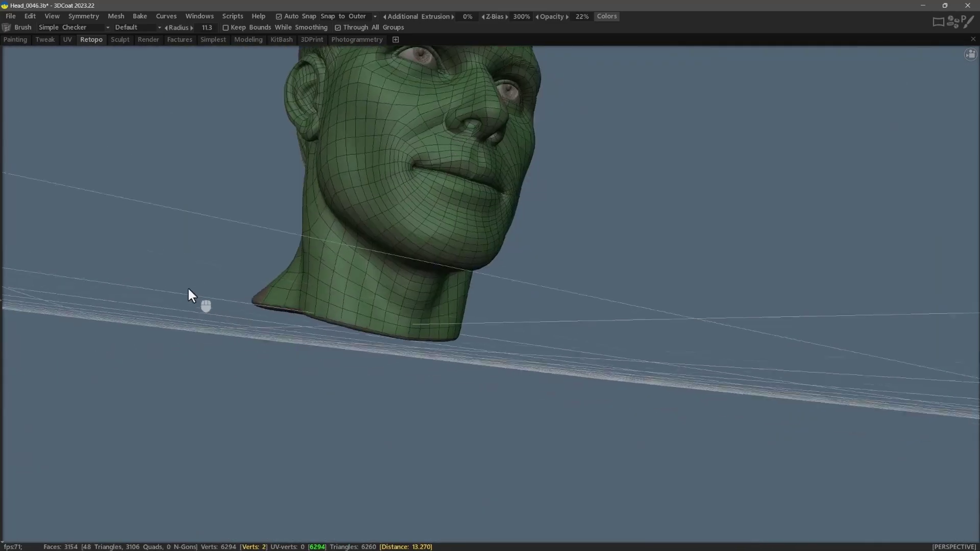
Select the neck's open border loop and commit its extrusion inward, reaching 3,186 faces
key("u")
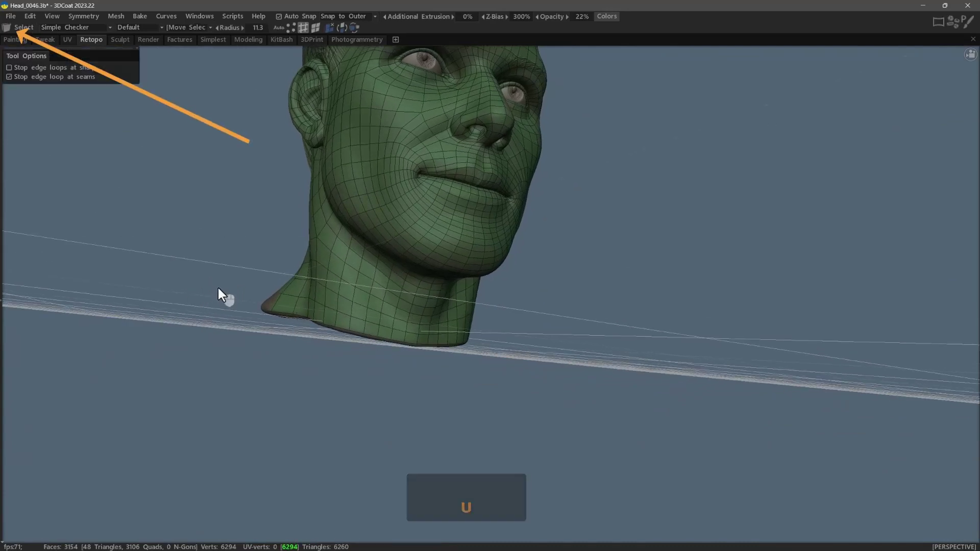
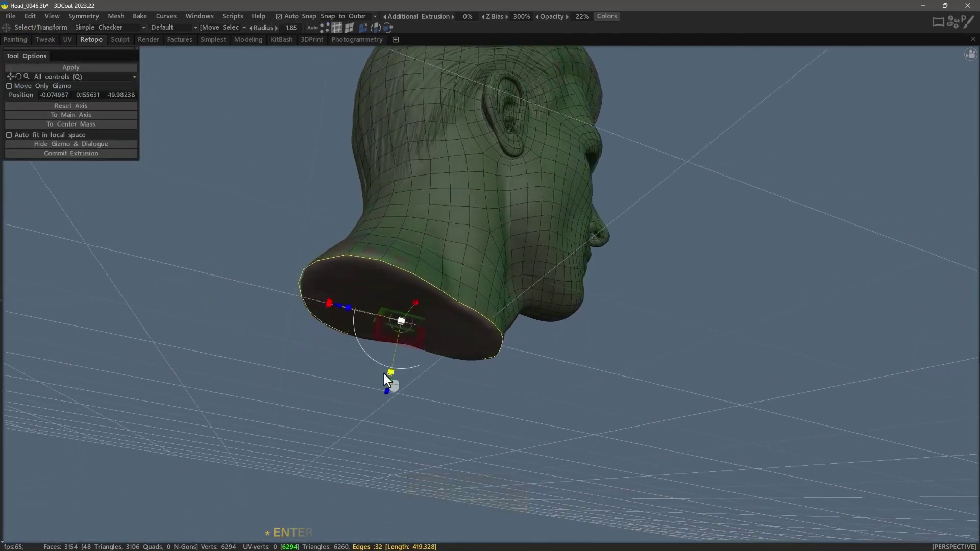
key("Return")
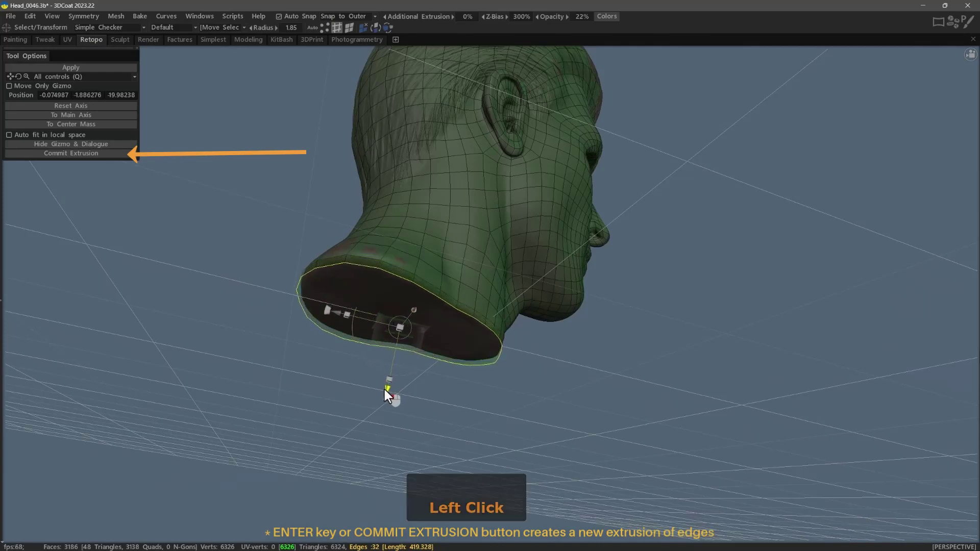
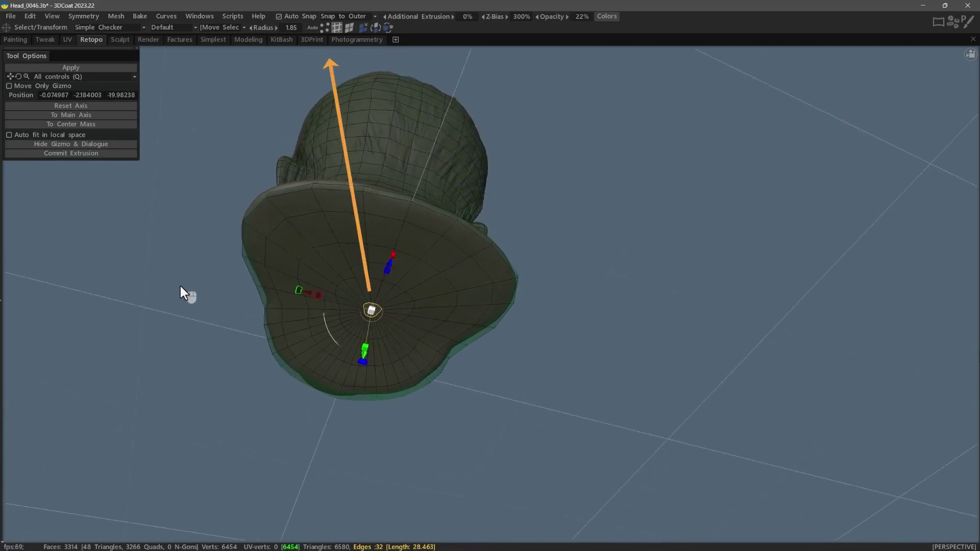
Select the base vertices with soft selection enabled and expand the selection across the base
key("u")
left_click(45, 177)
key("Left")
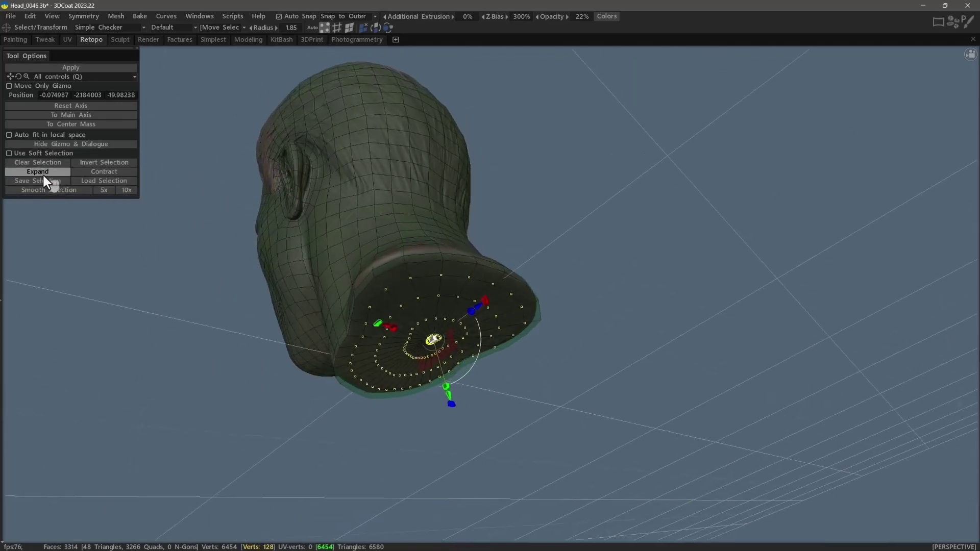
left_click(45, 179)
left_click(96, 178)
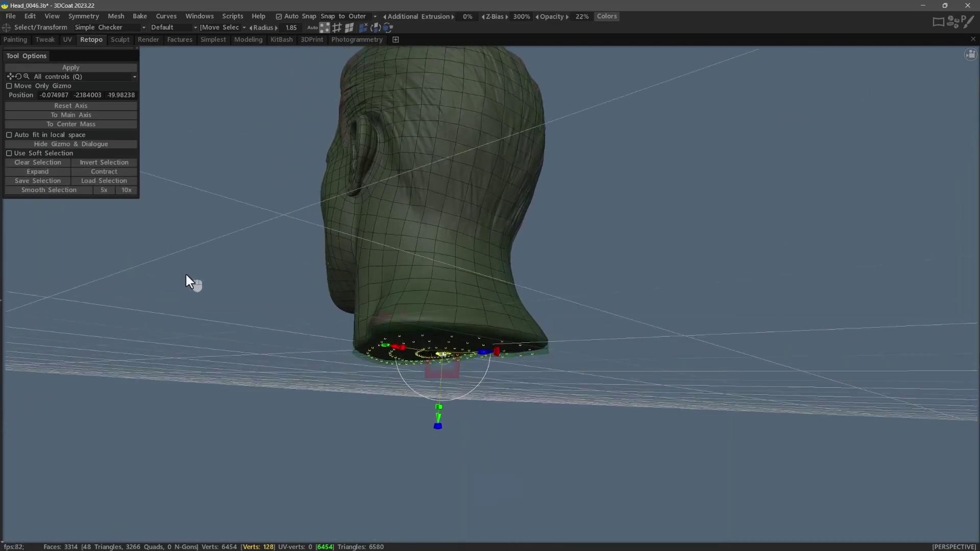
left_click(11, 157)
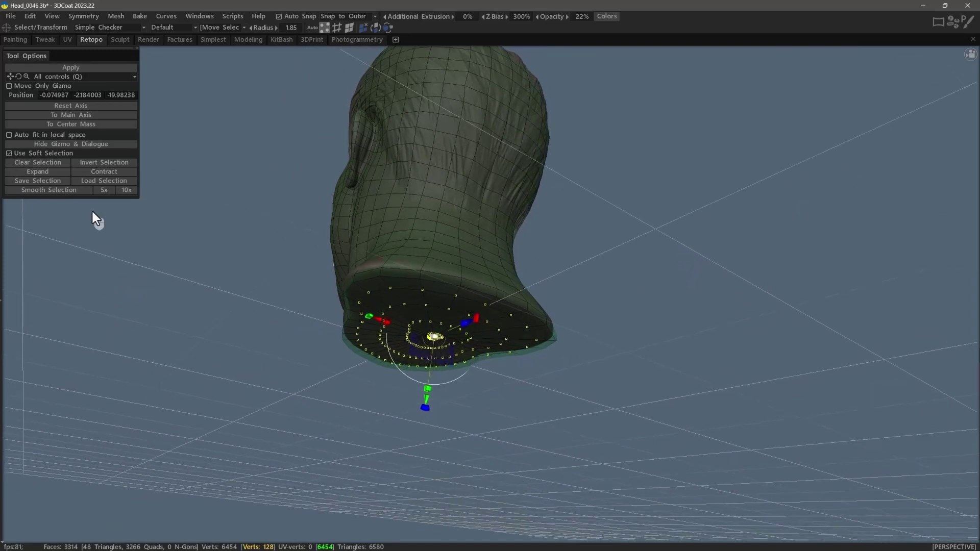
left_click(79, 194)
left_click(82, 194)
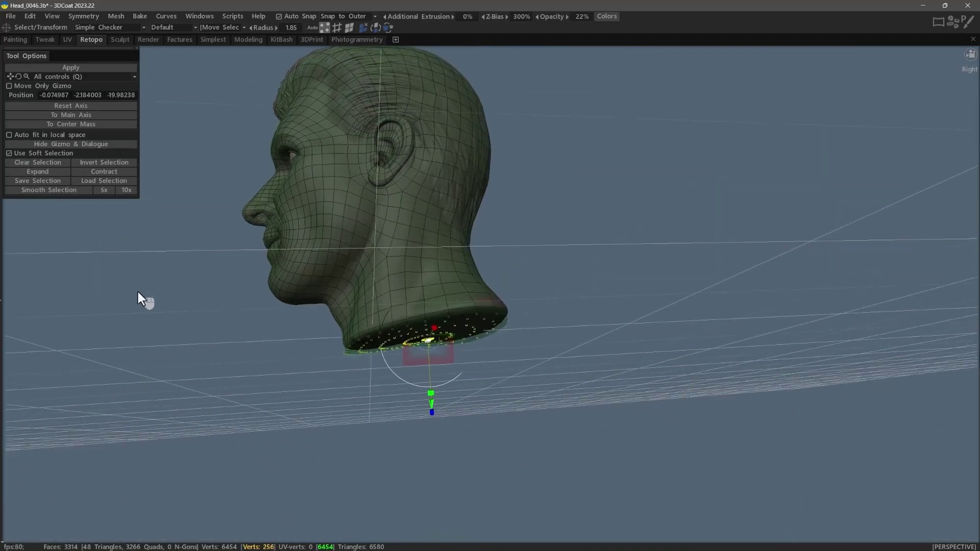
From a side view, grow the selection up the neck and scale it flat vertically, then clear it
key("u")
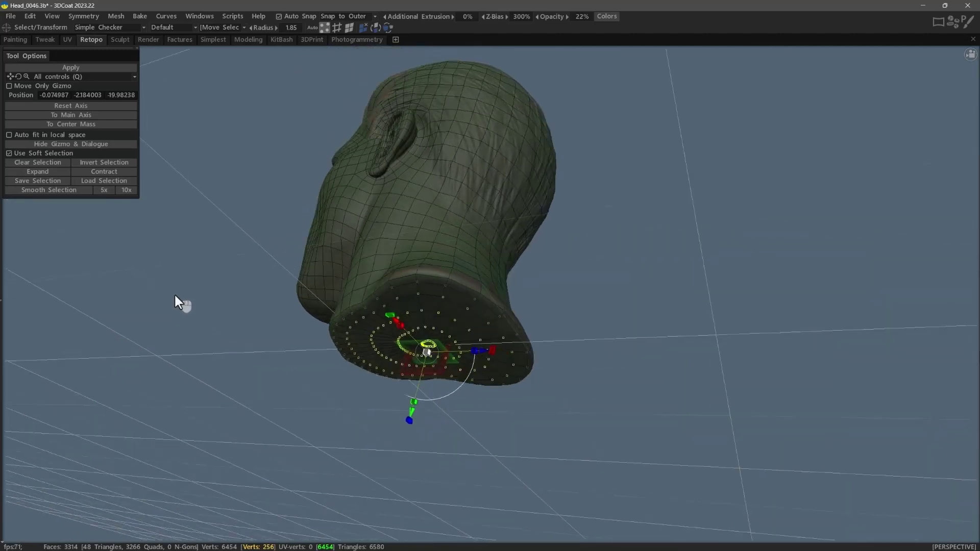
key("u")
key("u")
left_click(124, 207)
left_click(143, 292)
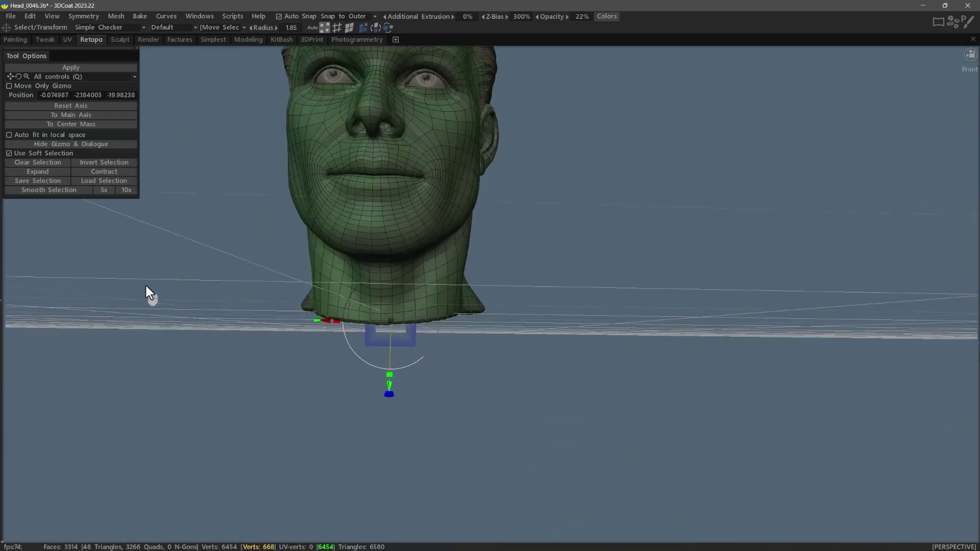
key("Escape")
key("Escape")
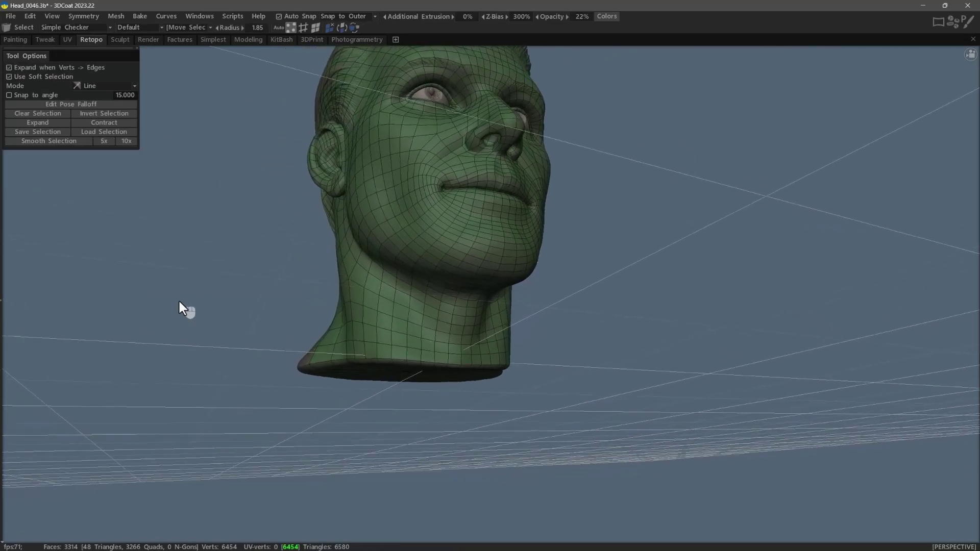
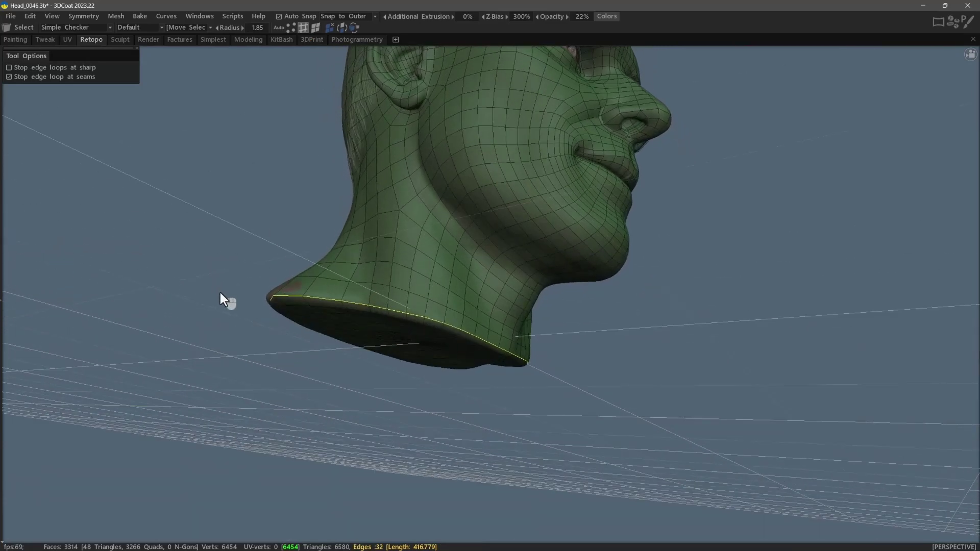
Select the base rim edge loop and bring up Bevel with size 1.00 and 1 segment
left_click(223, 296)
key("u")
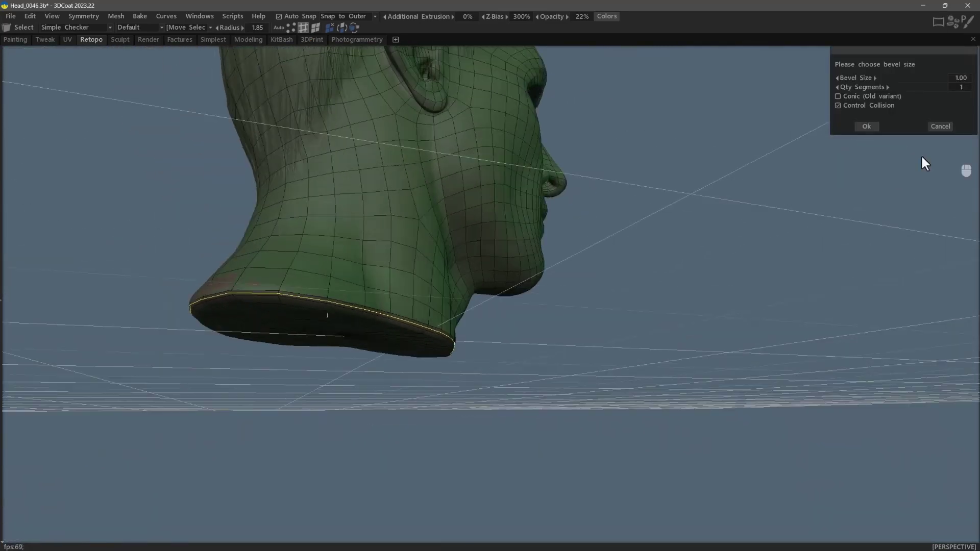
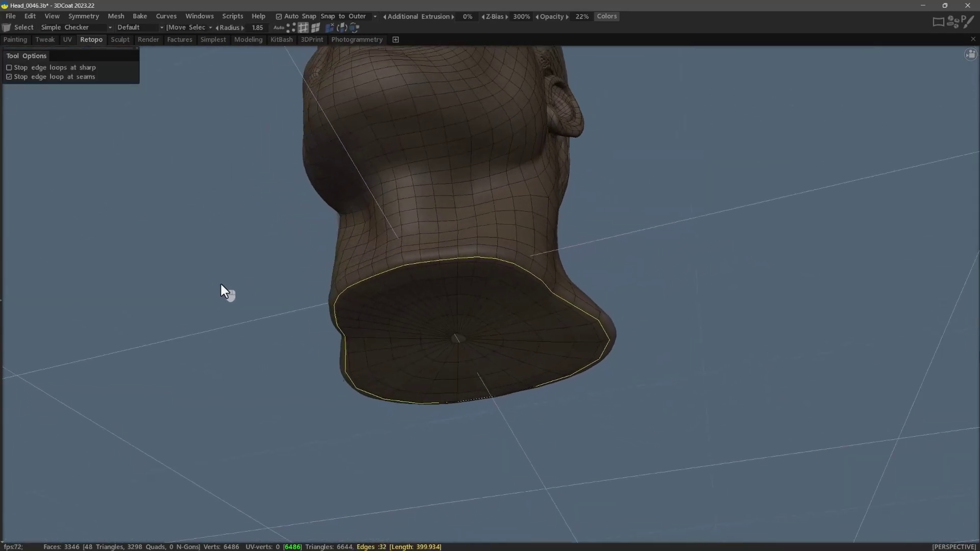
Paint-select the band of edges around the beveled rim from underneath with a larger radius
left_click(248, 281)
key("u")
key("u")
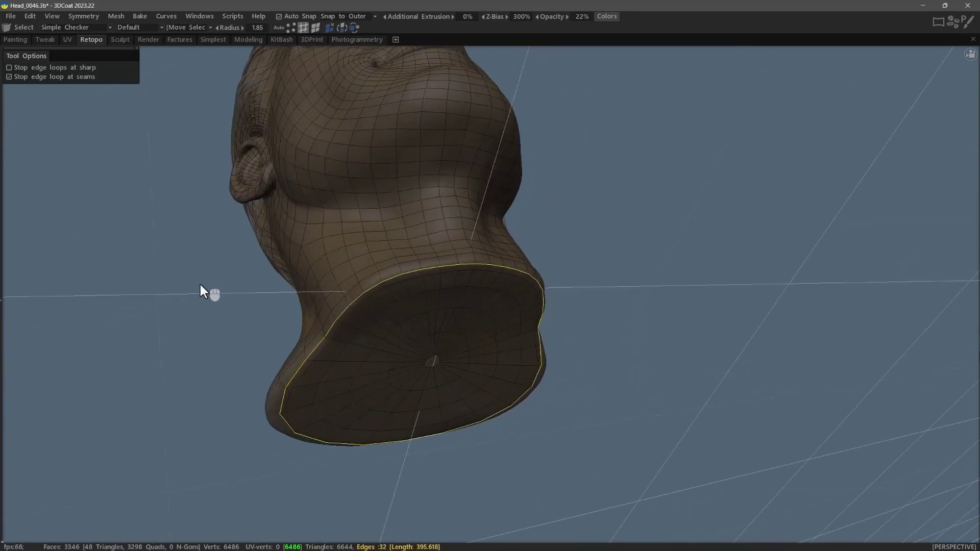
key("u")
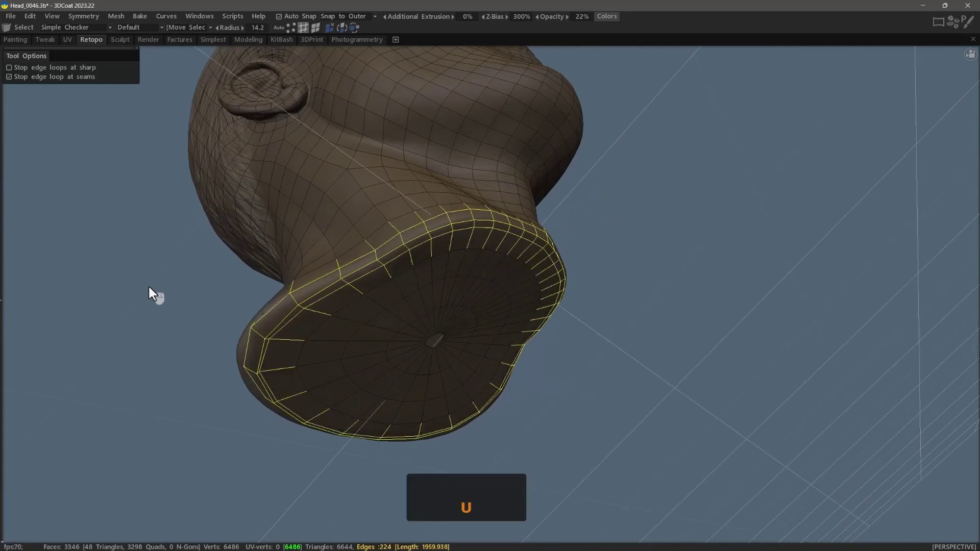